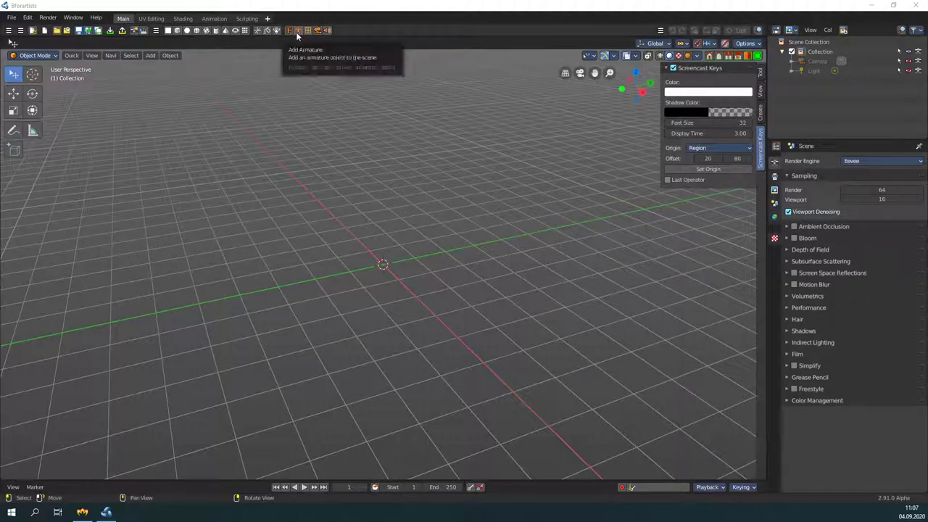
Add a single-bone armature at the origin and zoom in to select it in the viewport
{"action": "left_click", "coordinate": [296, 39]}
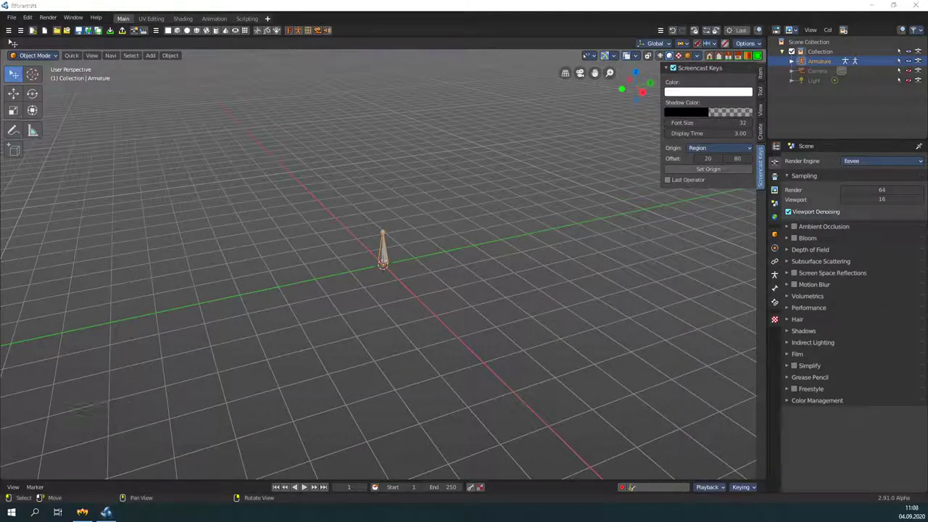
{"action": "left_click", "coordinate": [158, 60]}
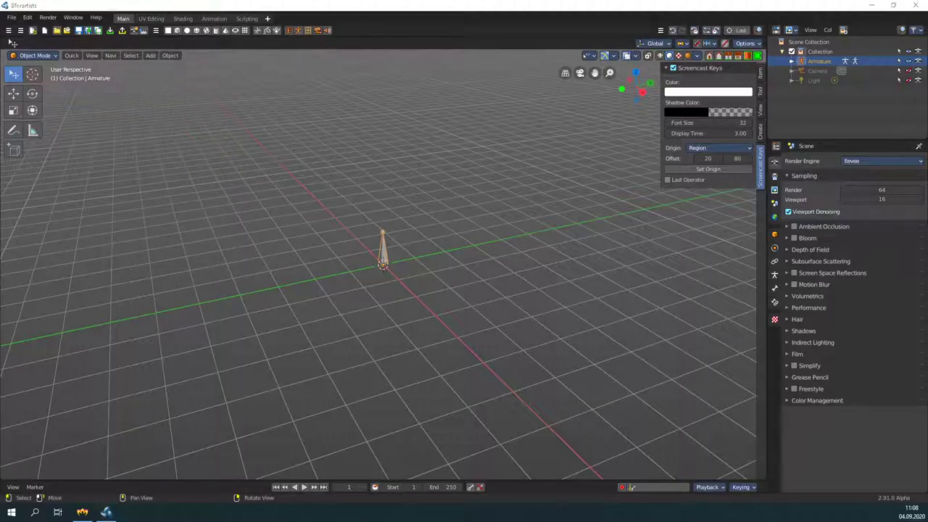
{"action": "scroll", "scroll_direction": "up", "scroll_amount": 3}
{"action": "left_click", "coordinate": [392, 235]}
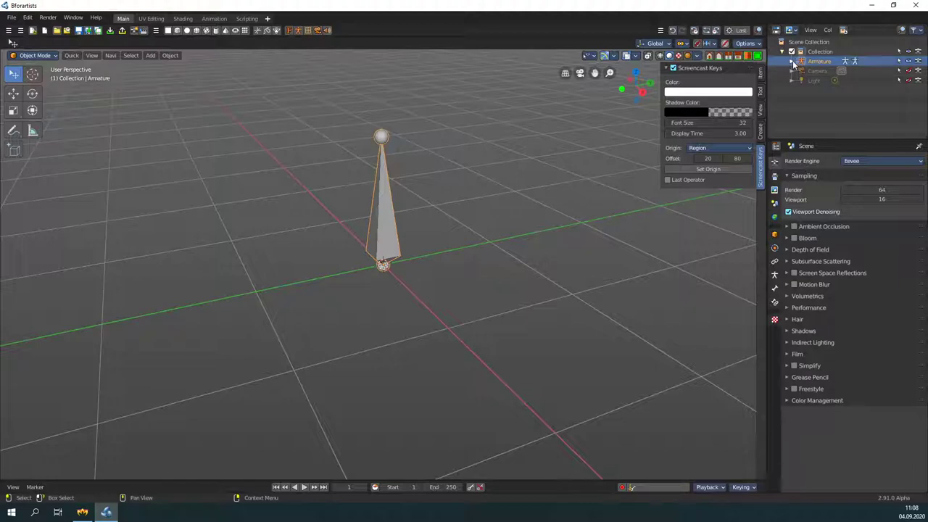
Expand the Armature entry to show its data and Pose, then reveal the interaction mode list
{"action": "left_click", "coordinate": [794, 63]}
{"action": "left_click", "coordinate": [819, 67]}
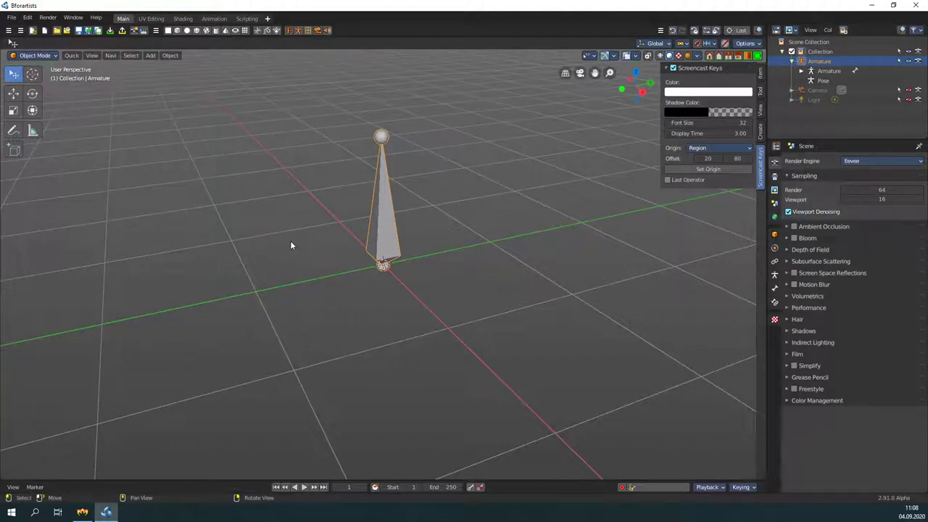
{"action": "left_click", "coordinate": [43, 60]}
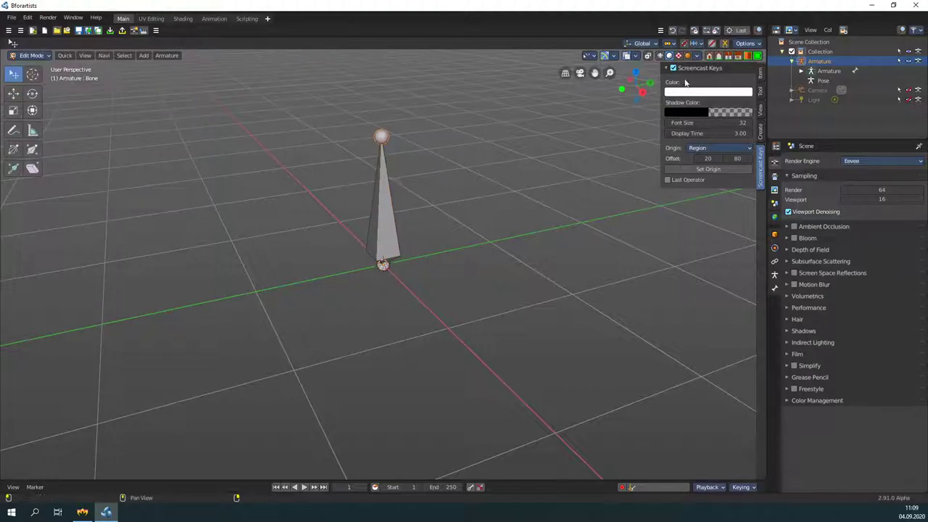
Switch the viewport to the front view using the navigation gizmo
{"action": "left_click", "coordinate": [714, 62]}
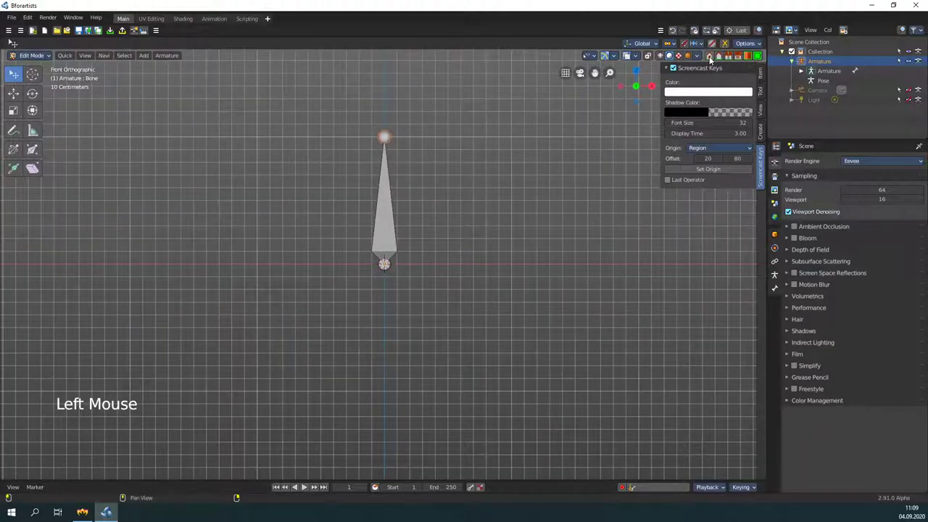
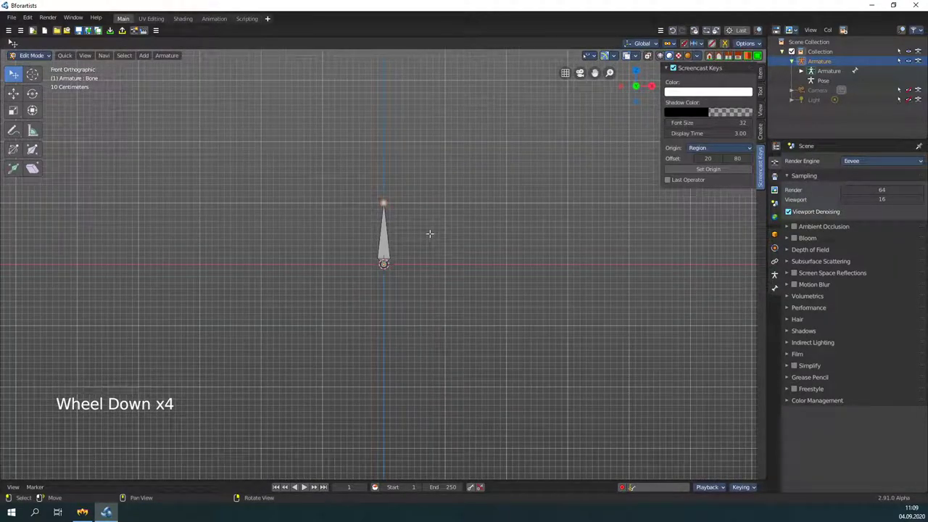
Begin extruding a new bone upward from the tip of the first bone
{"action": "key", "text": "s"}
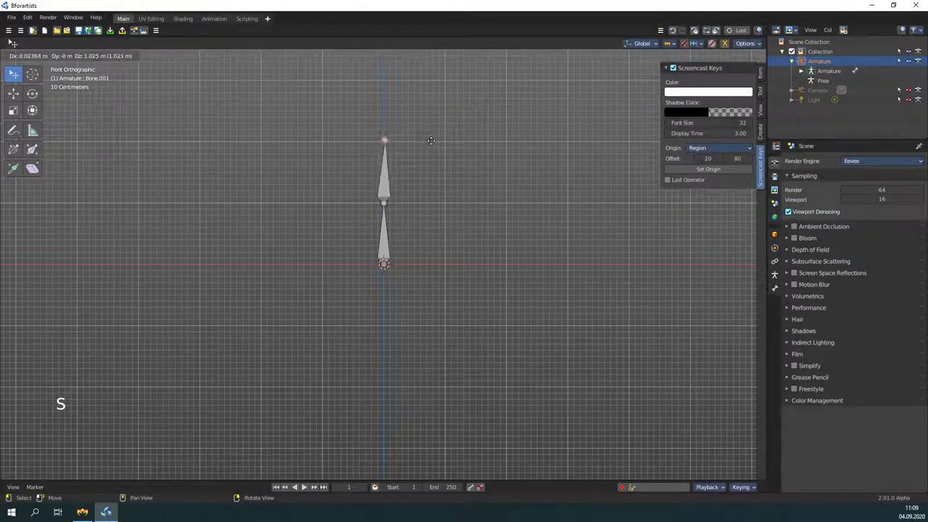
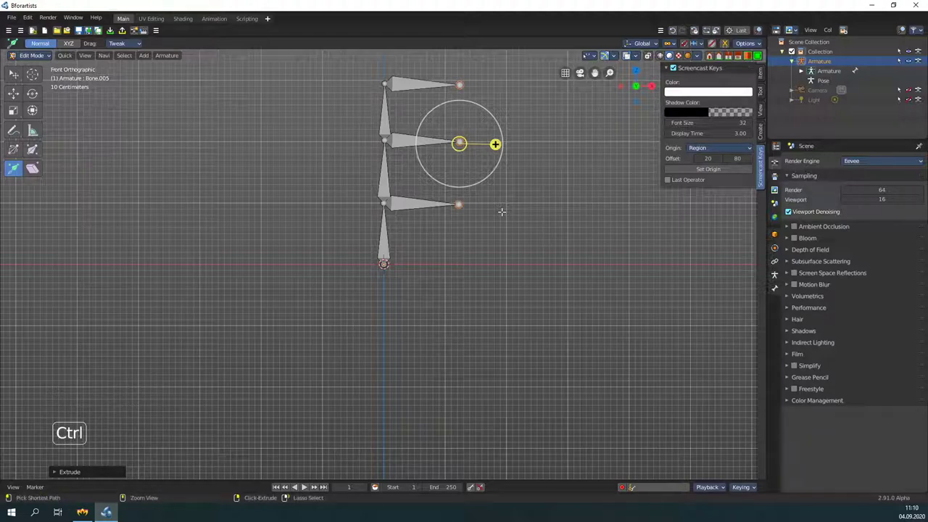
Undo the side bones and shorten the top spine bone to about 0.79 m with a 29° roll
{"action": "key", "text": "ctrl+z"}
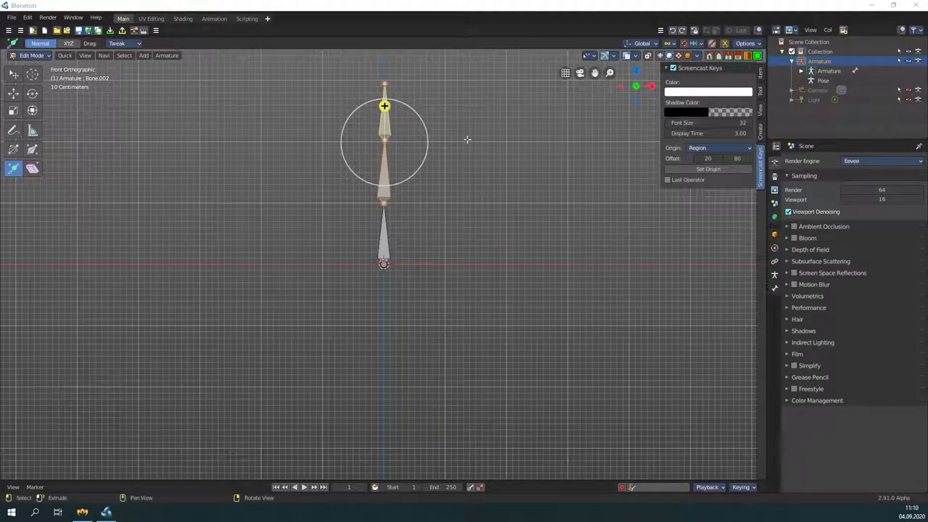
{"action": "left_click", "coordinate": [764, 90]}
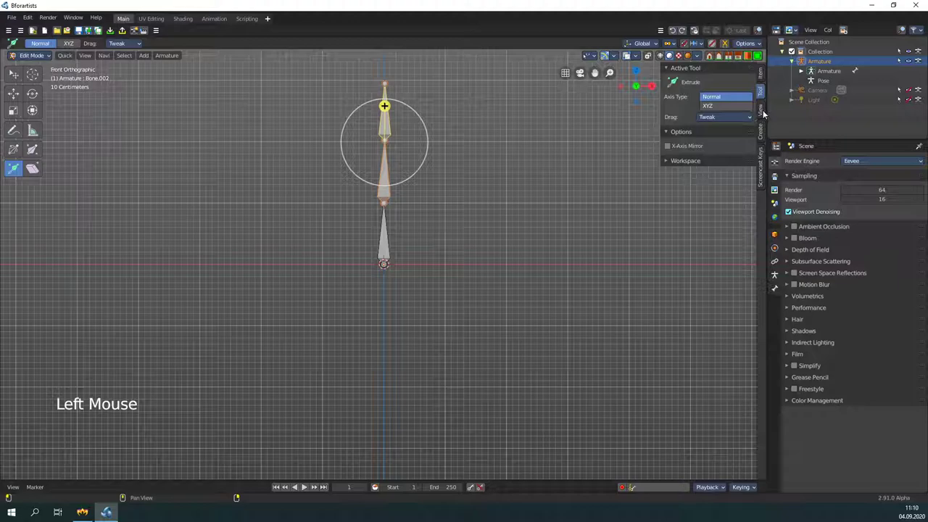
{"action": "left_click", "coordinate": [768, 115]}
{"action": "left_click", "coordinate": [763, 85]}
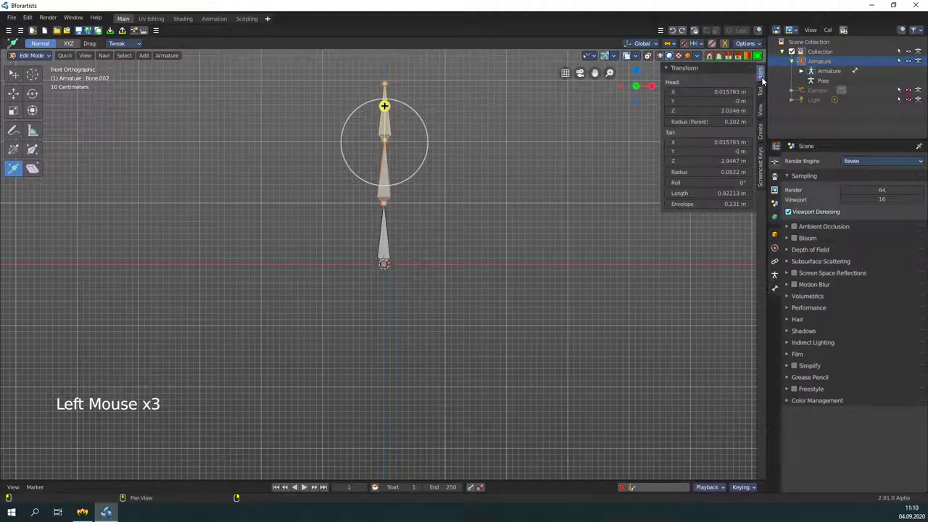
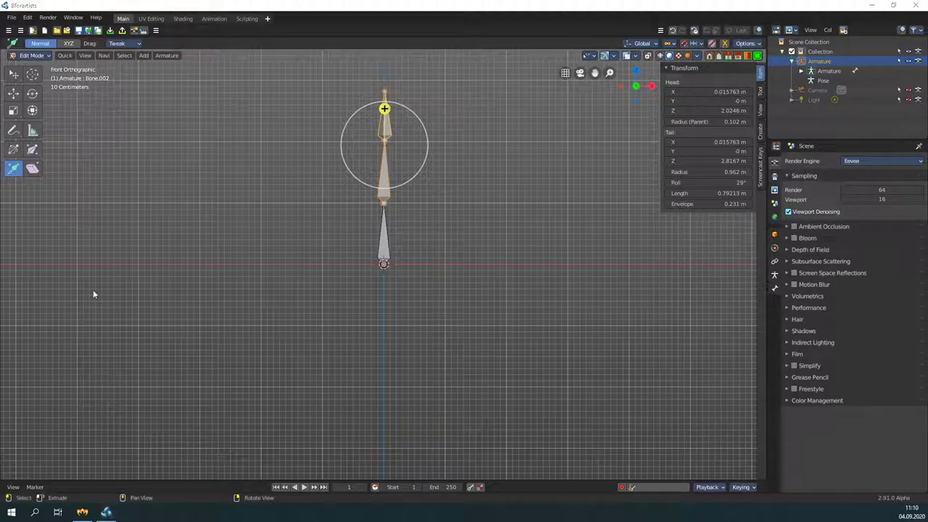
{"action": "left_click", "coordinate": [390, 97]}
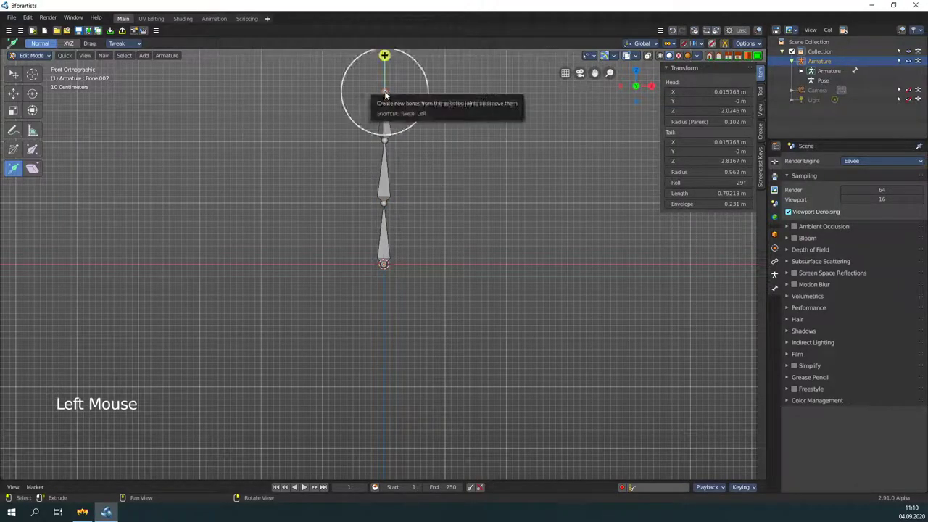
Select the bottom spine bone to show its 1 m length and 0° roll values
{"action": "left_click", "coordinate": [385, 148]}
{"action": "left_click", "coordinate": [386, 268]}
{"action": "scroll", "scroll_direction": "up", "scroll_amount": 3}
{"action": "left_click", "coordinate": [384, 122]}
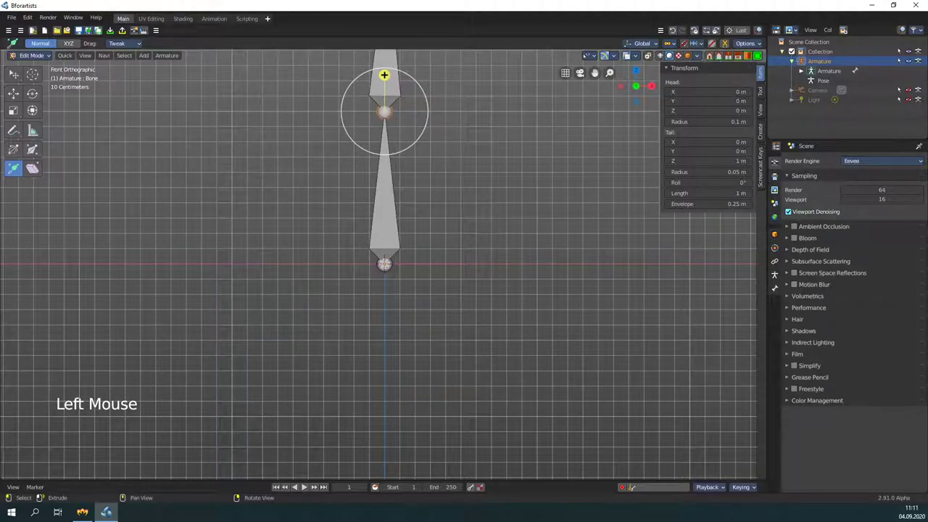
{"action": "scroll", "scroll_direction": "down", "scroll_amount": 3}
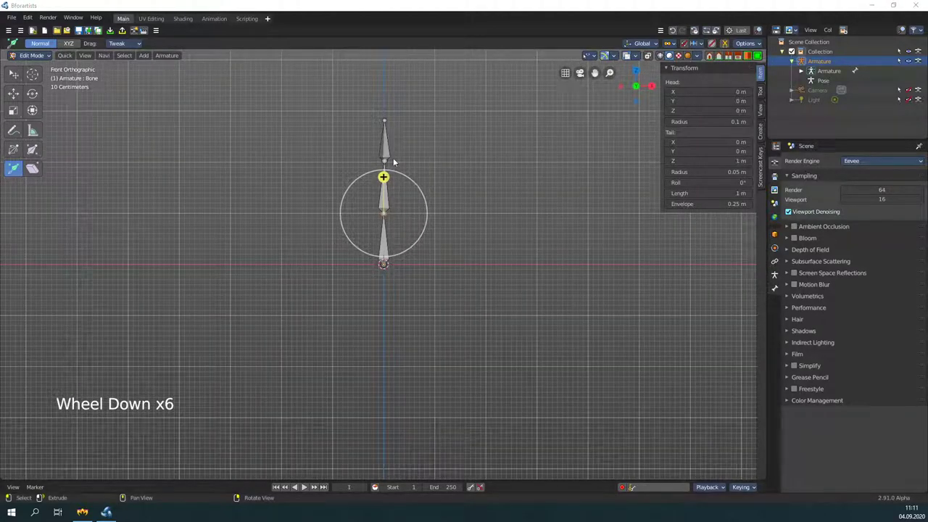
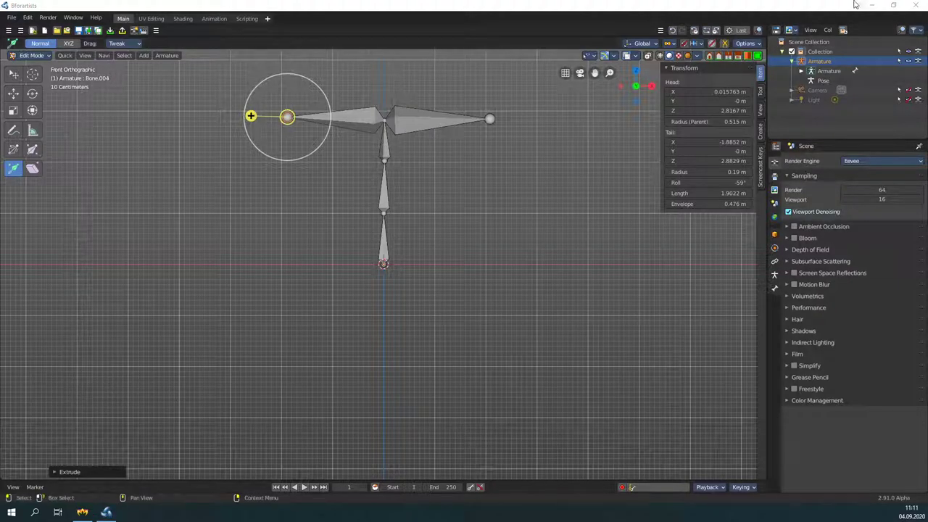
Expand Armature, Bone, Bone.001 and Bone.002 to show Bone.003 and Bone.004 as children
{"action": "left_click", "coordinate": [807, 76]}
{"action": "left_click", "coordinate": [812, 82]}
{"action": "left_click", "coordinate": [823, 93]}
{"action": "left_click", "coordinate": [829, 106]}
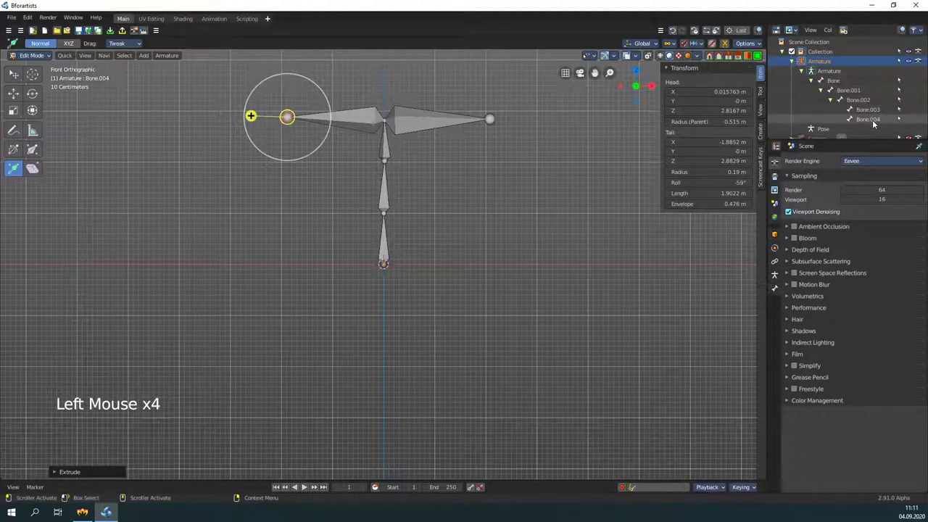